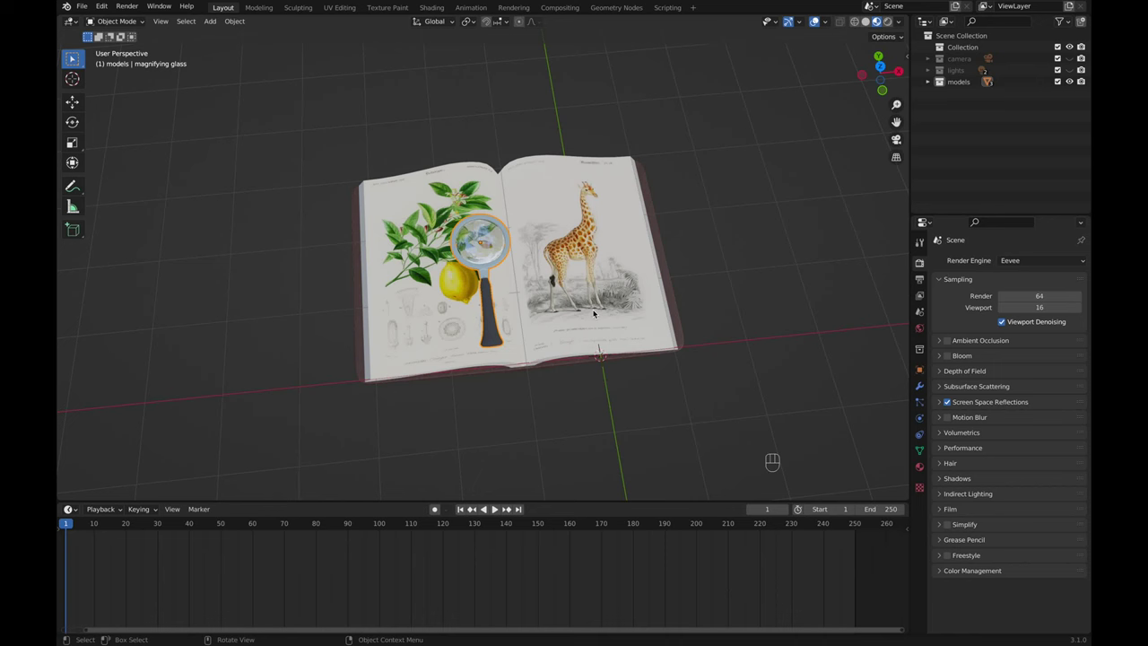
From top view, pose and keyframe the glass at frames 1 and 50, then advance to frame 100
{"action": "key", "text": "KP_7"}
{"action": "key", "text": "g"}
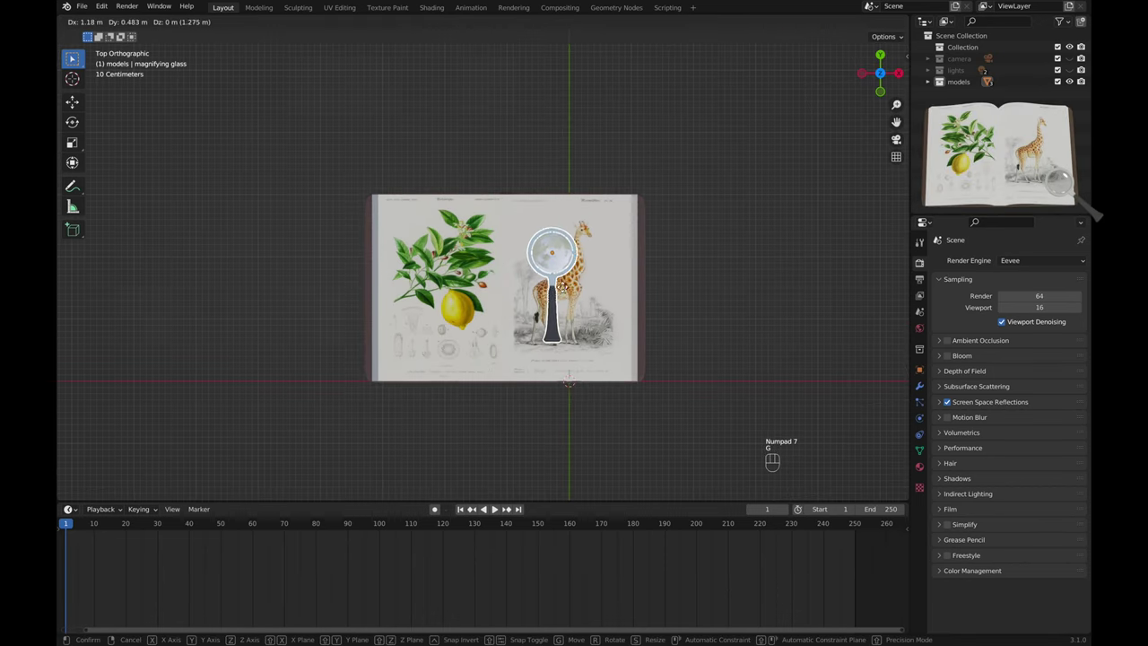
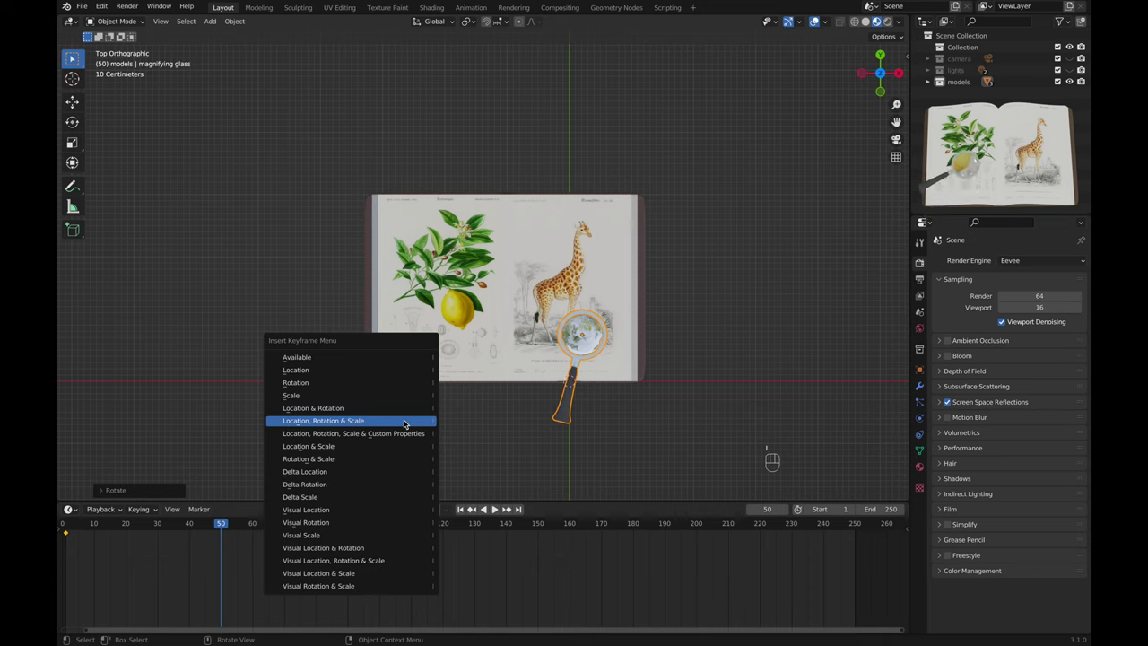
{"action": "left_click_drag", "start_coordinate": [224, 529], "coordinate": [383, 531]}
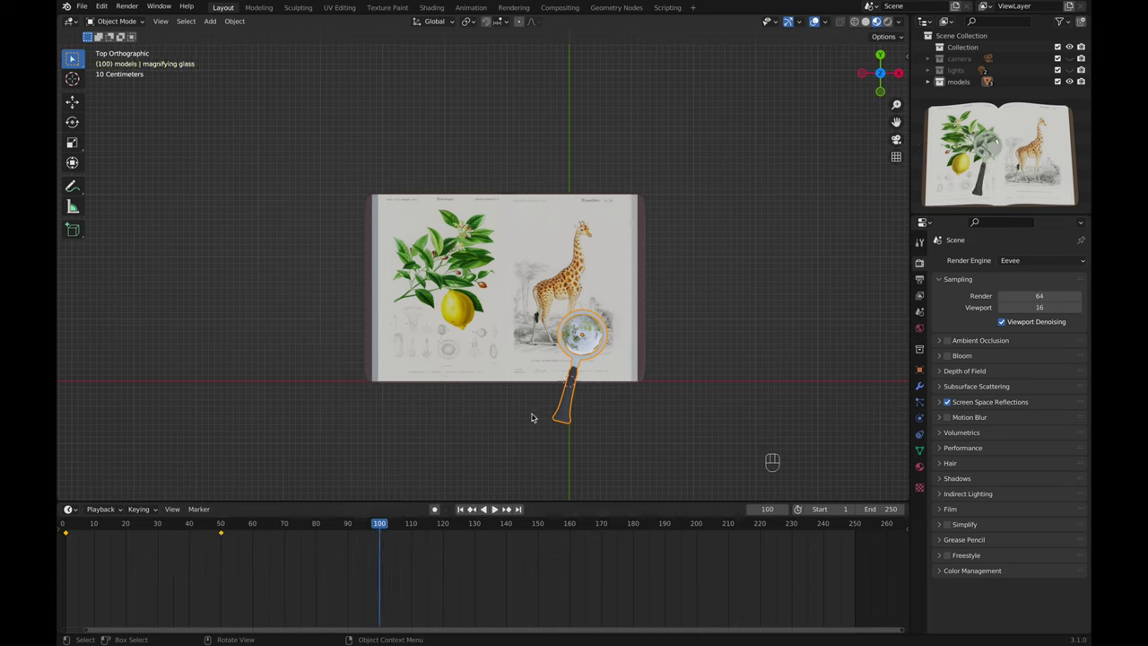
Reposition the glass over the lemon at frames 100 and 160 and the giraffe at 220, keyframing each
{"action": "key", "text": "g"}
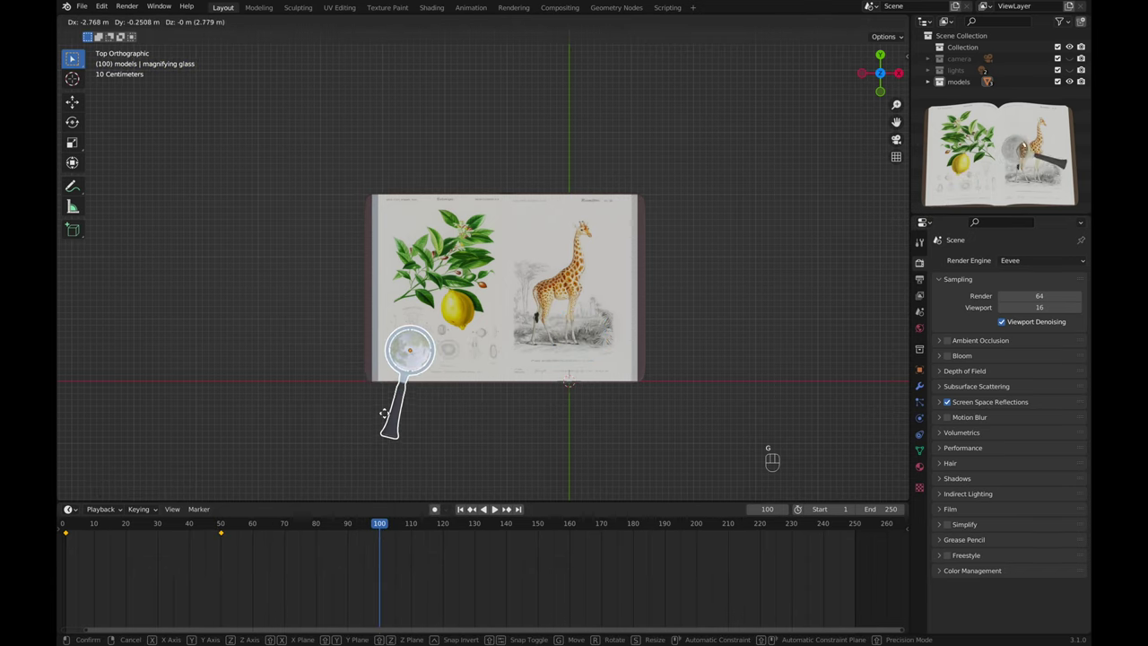
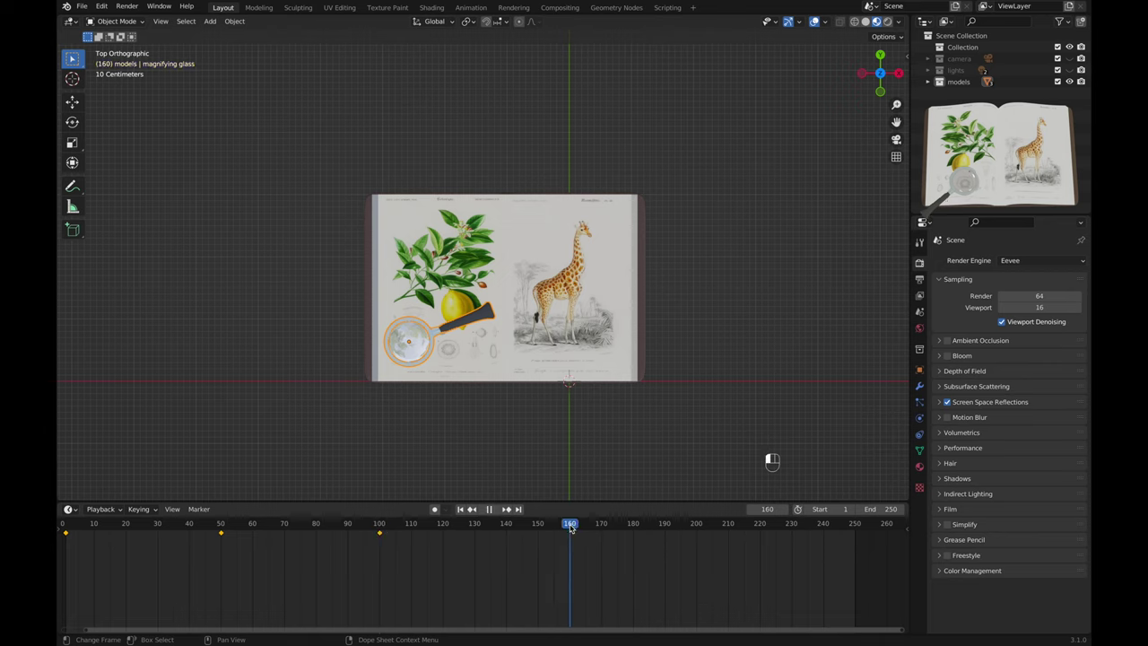
{"action": "key", "text": "g"}
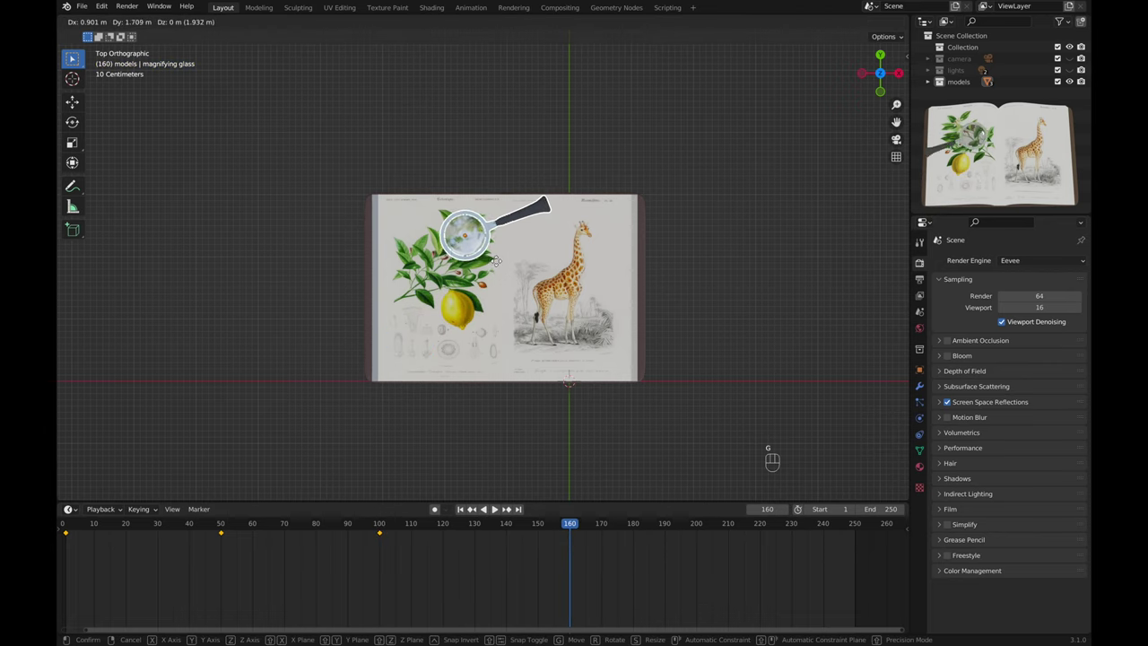
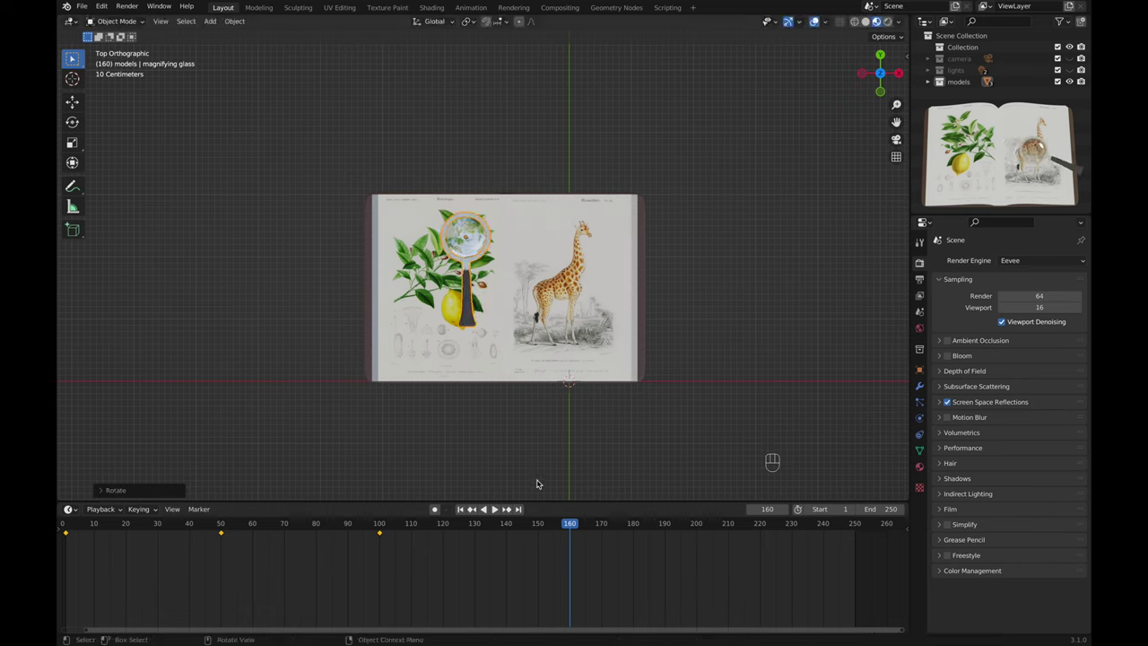
{"action": "key", "text": "i"}
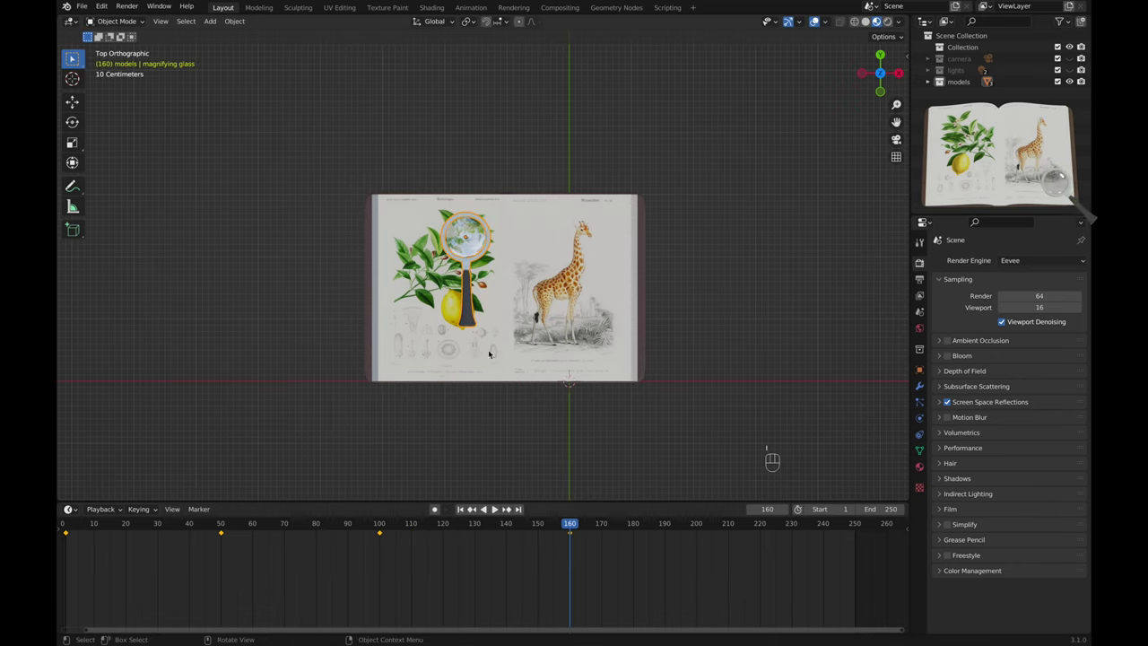
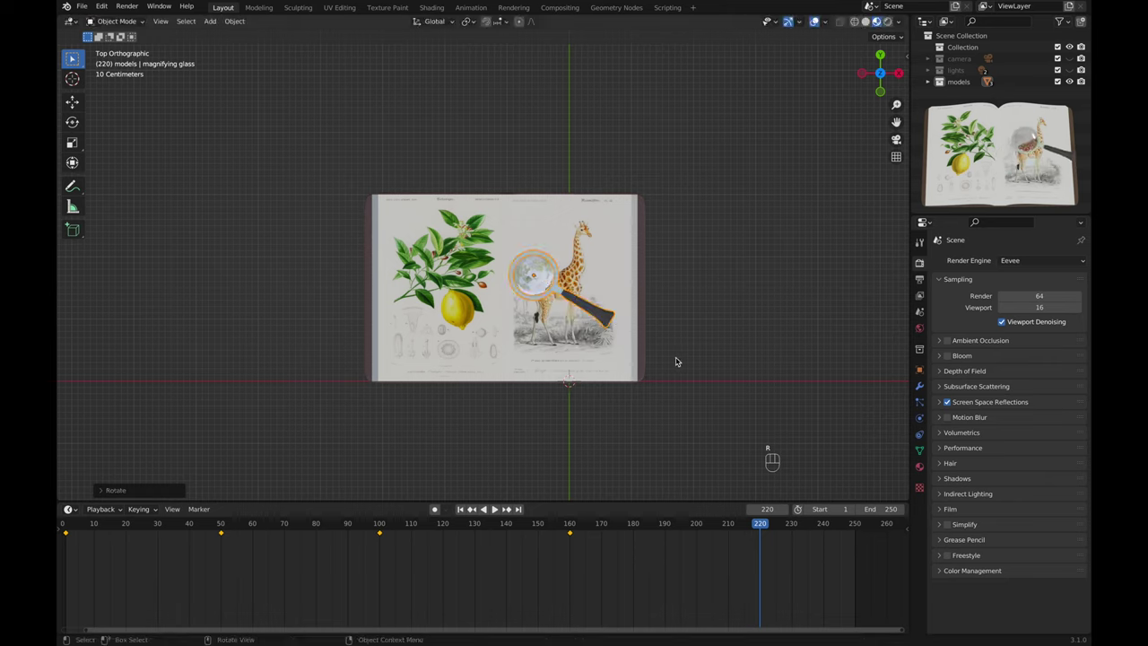
{"action": "key", "text": "i"}
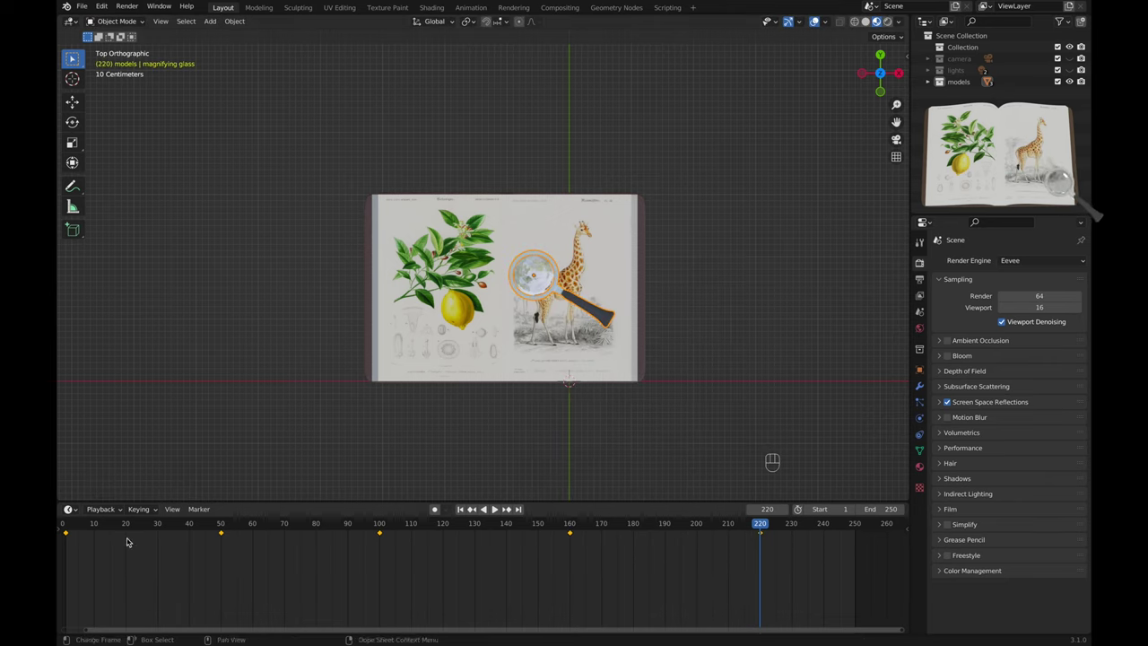
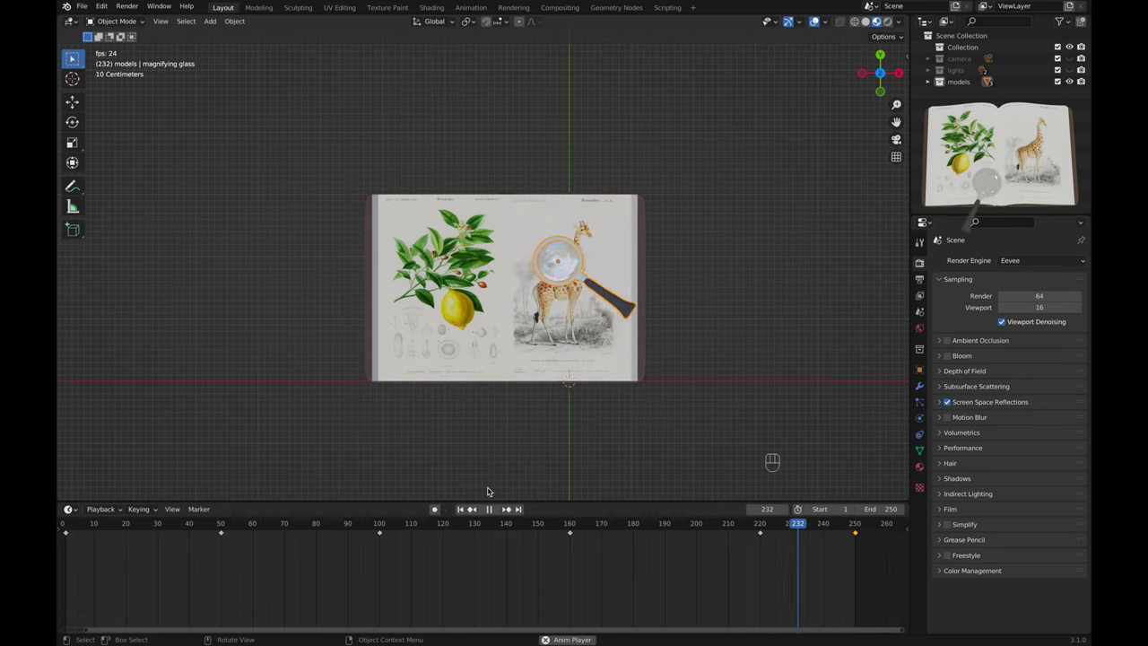
{"action": "key", "text": "space"}
Duplicate each keyframe about nine frames later with Shift+D to create holds, then play back
{"action": "left_click", "coordinate": [767, 454]}
{"action": "key", "text": "shift+d"}
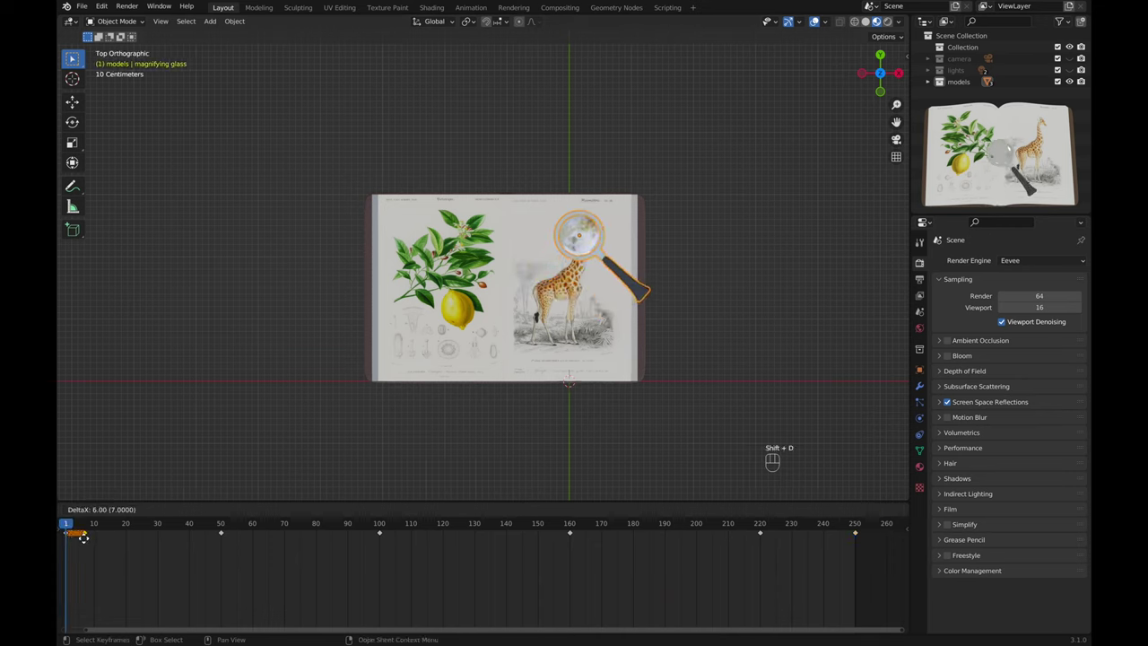
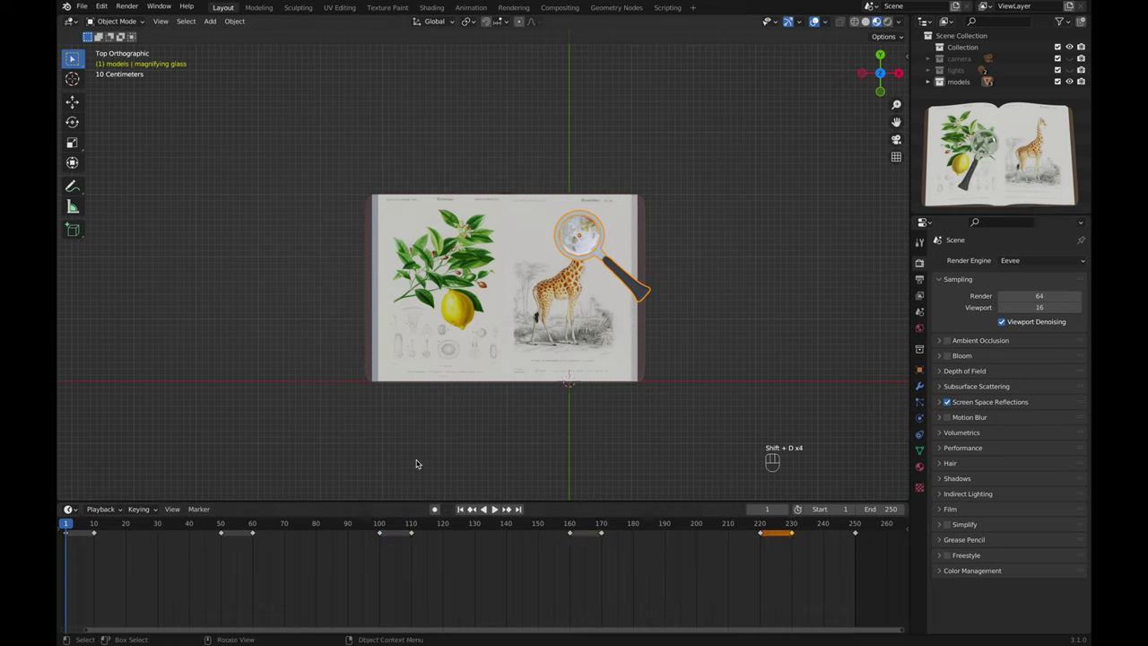
{"action": "key", "text": "space"}
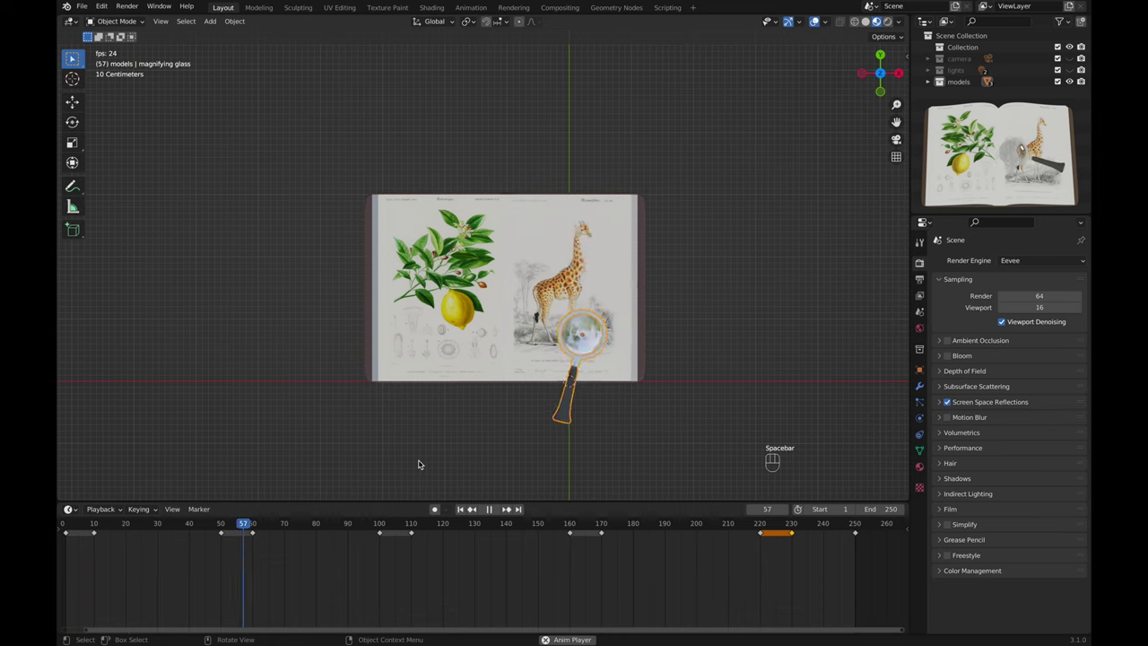
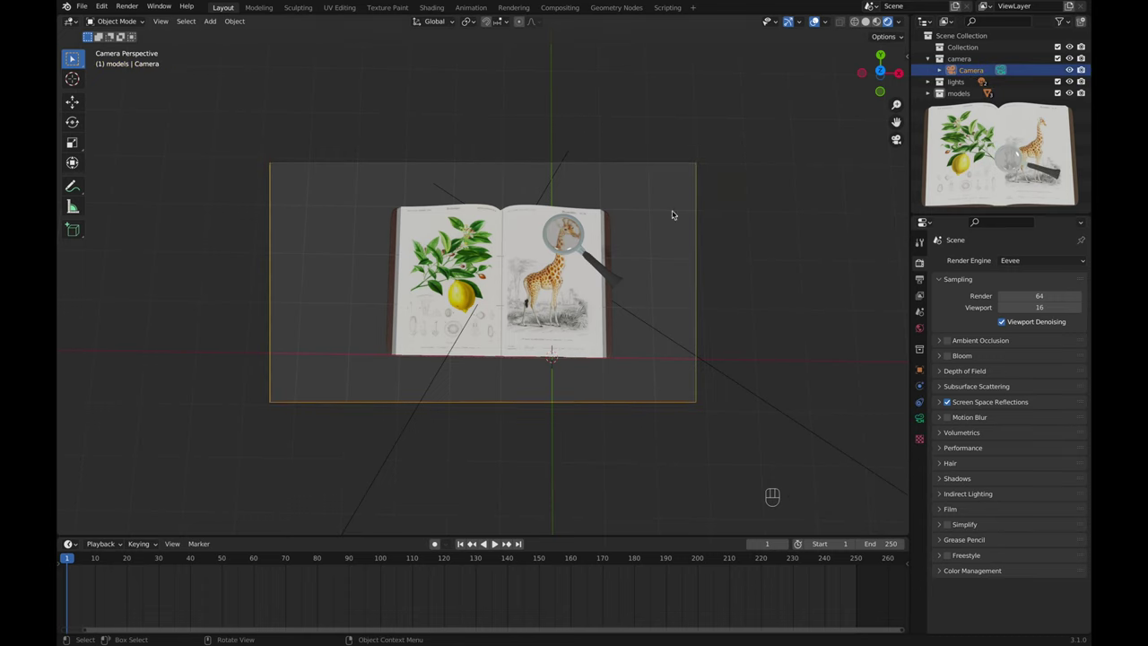
Slide the camera along the global X axis to centre the book in frame
{"action": "key", "text": "g"}
{"action": "key", "text": "x"}
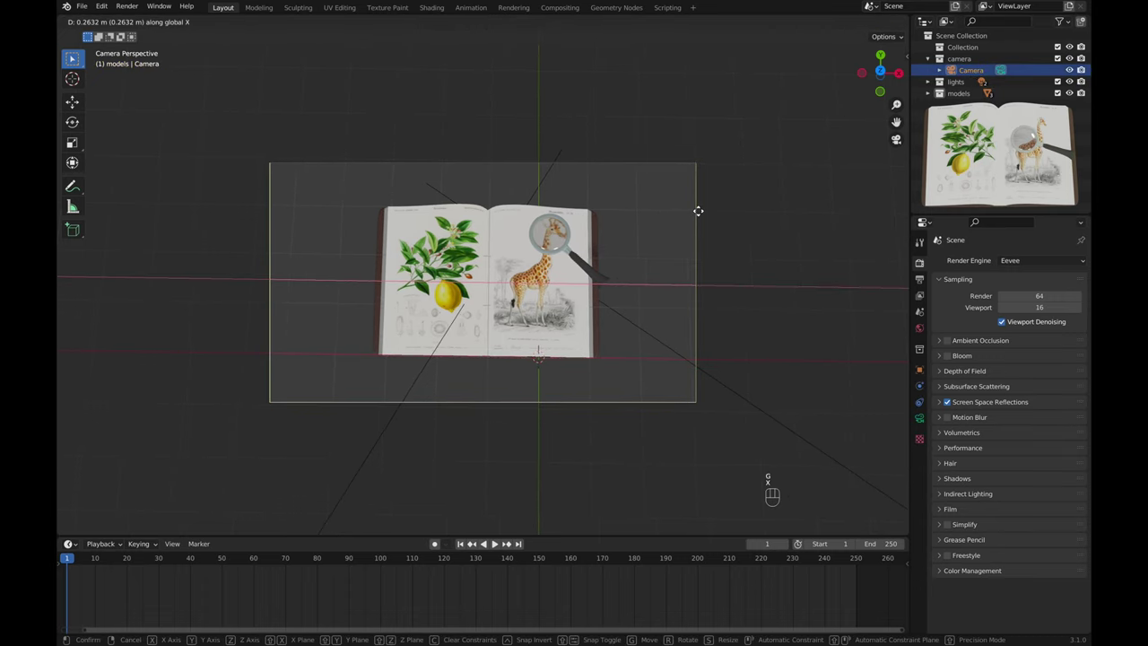
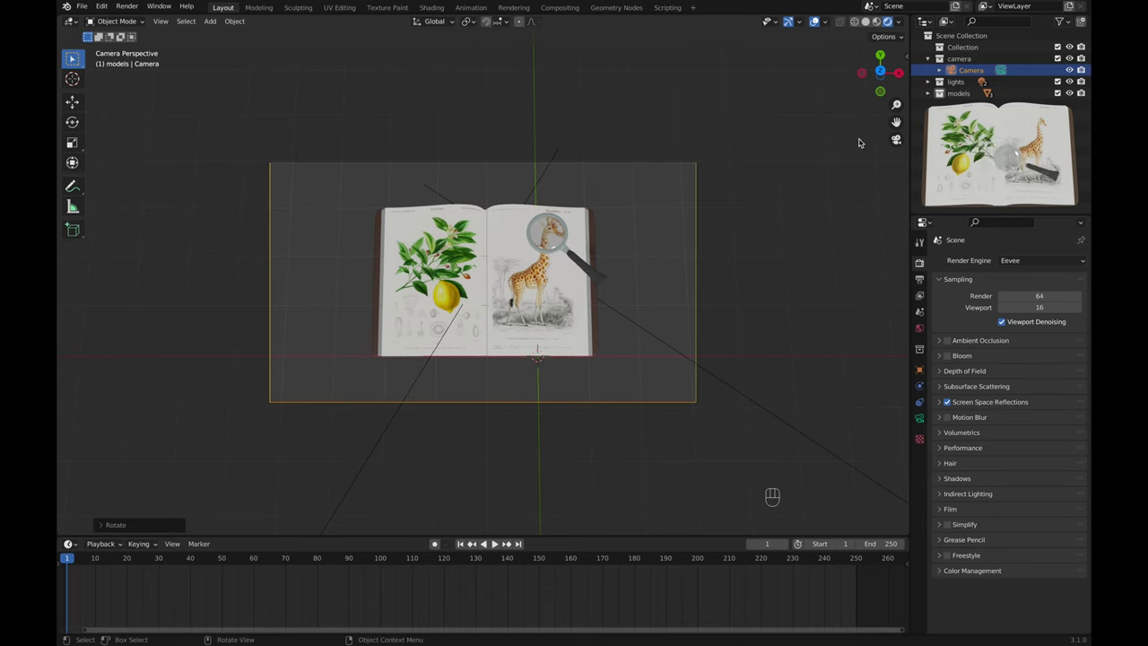
Show the output settings and make the film background transparent
{"action": "left_click", "coordinate": [899, 185]}
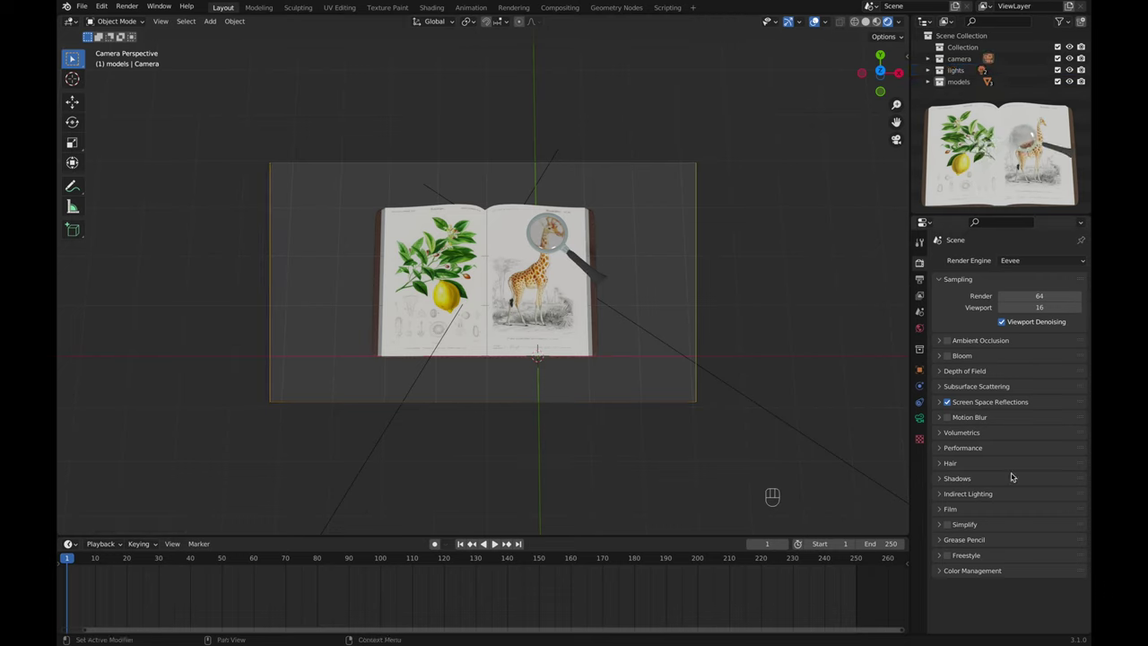
{"action": "left_click", "coordinate": [948, 518]}
{"action": "left_click", "coordinate": [997, 542]}
{"action": "left_click", "coordinate": [945, 514]}
{"action": "left_click", "coordinate": [924, 288]}
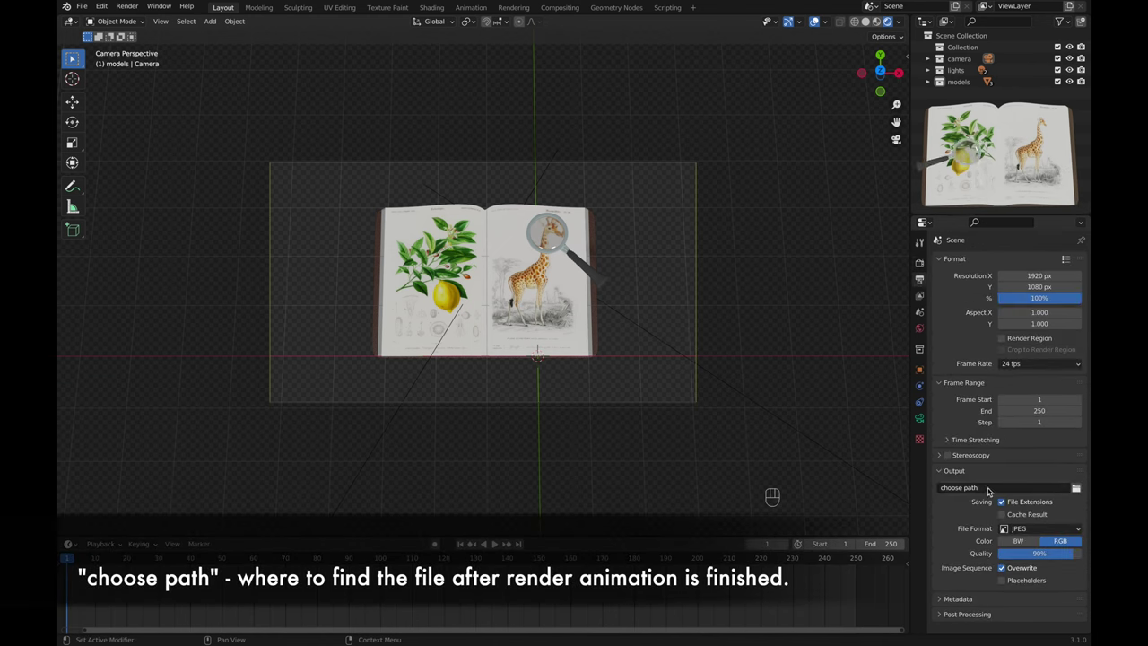
Set the file format to FFmpeg Video with a QuickTime container
{"action": "left_click", "coordinate": [1011, 524]}
{"action": "left_click_drag", "start_coordinate": [1029, 532], "coordinate": [1031, 482]}
{"action": "left_click_drag", "start_coordinate": [1020, 510], "coordinate": [994, 473]}
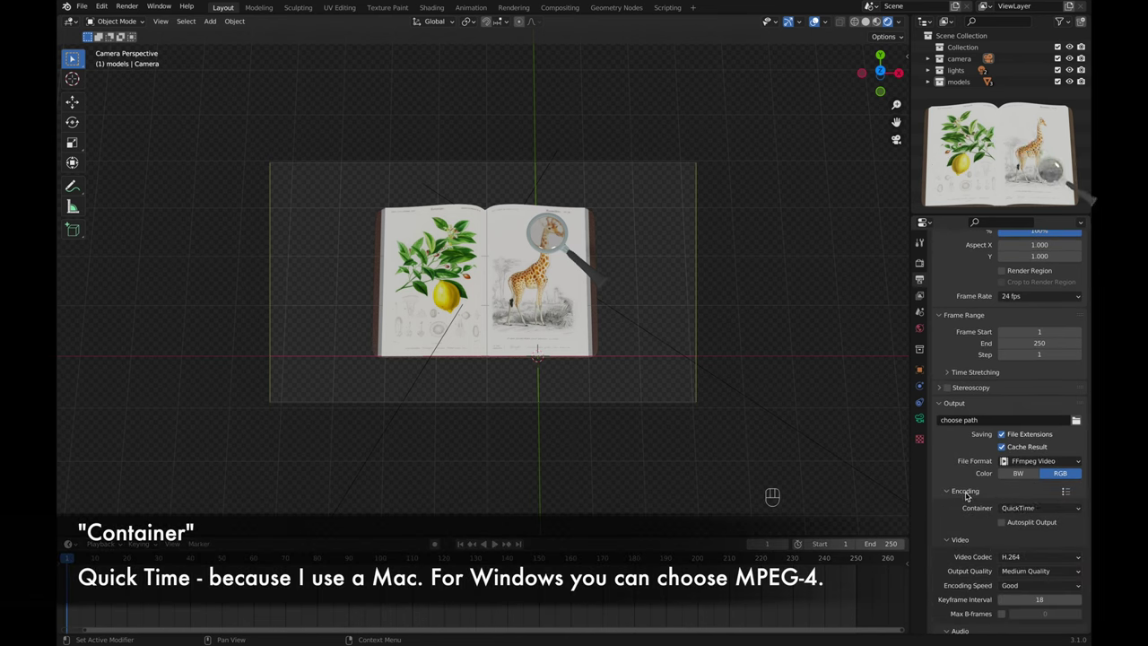